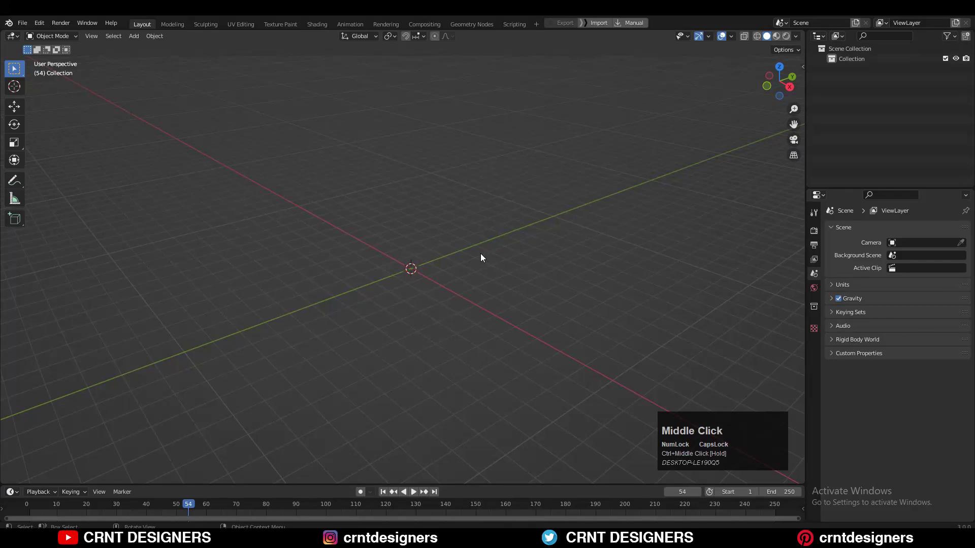
Add a cube mesh to the empty scene.
key(shift+a)
click(469, 247)
scroll(up, 3)
middle_click(502, 236)
click(787, 87)
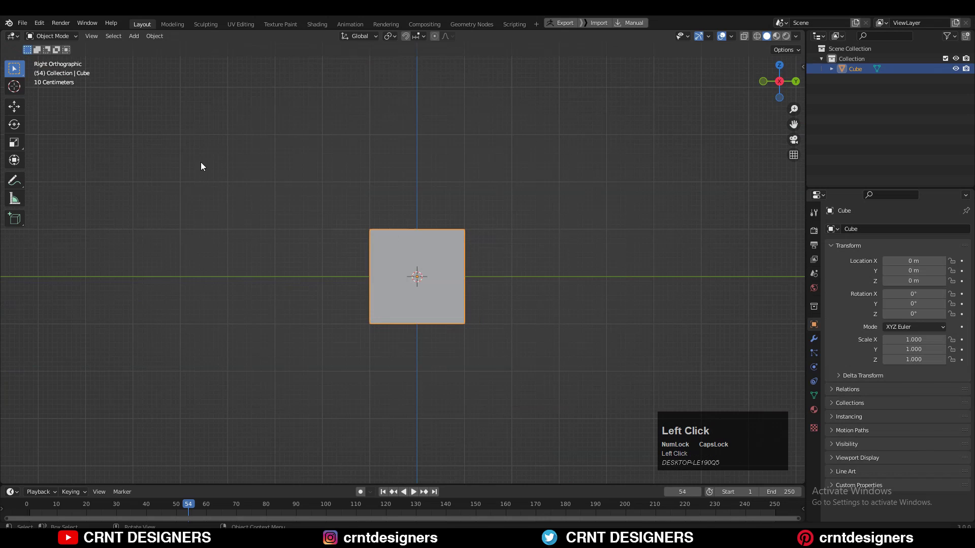
Move the cube up 1 m along Z so it rests on the ground grid.
key(g)
text(gz)
click(420, 171)
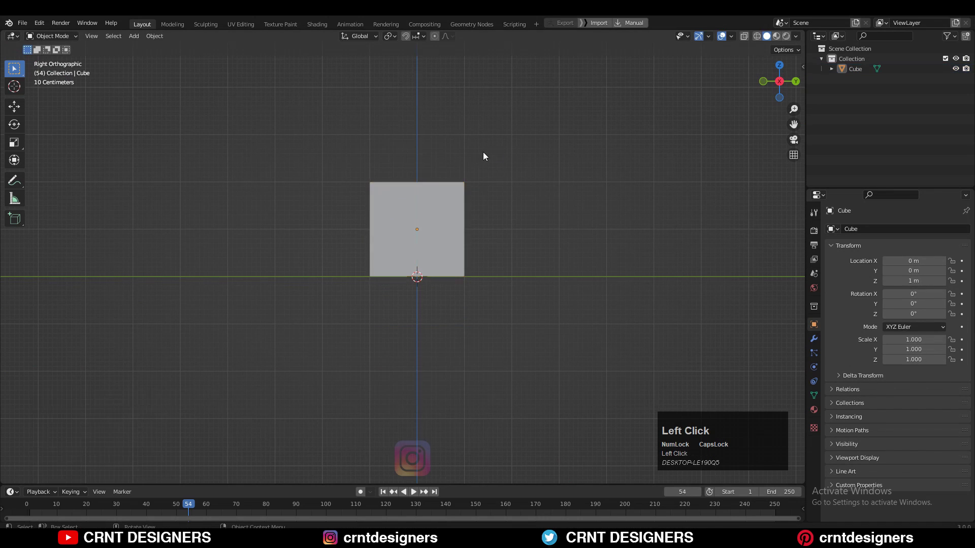
middle_click(482, 156)
scroll(down, 3)
key(shift+a)
Add a floor plane under the cube and scale it up to 10.
click(518, 187)
scroll(down, 3)
key(s)
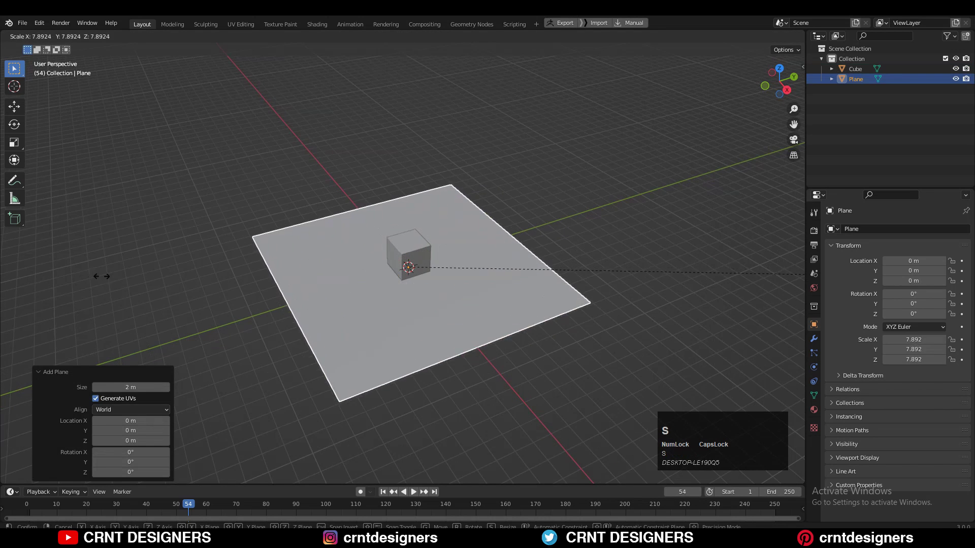
click(299, 221)
middle_click(324, 226)
In Edit Mode, extrude the plane's back edge about 12 m straight up as a backdrop wall.
key(Tab)
key(2)
click(270, 237)
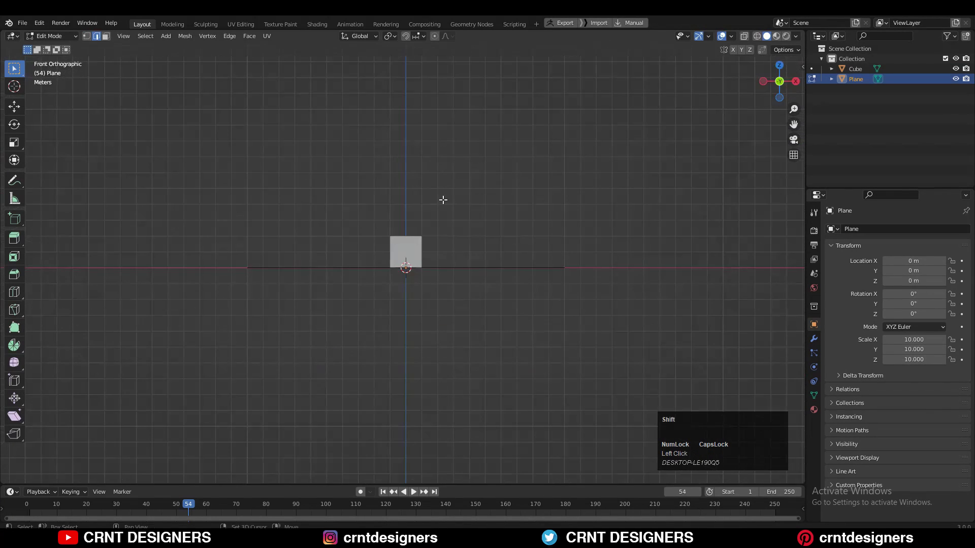
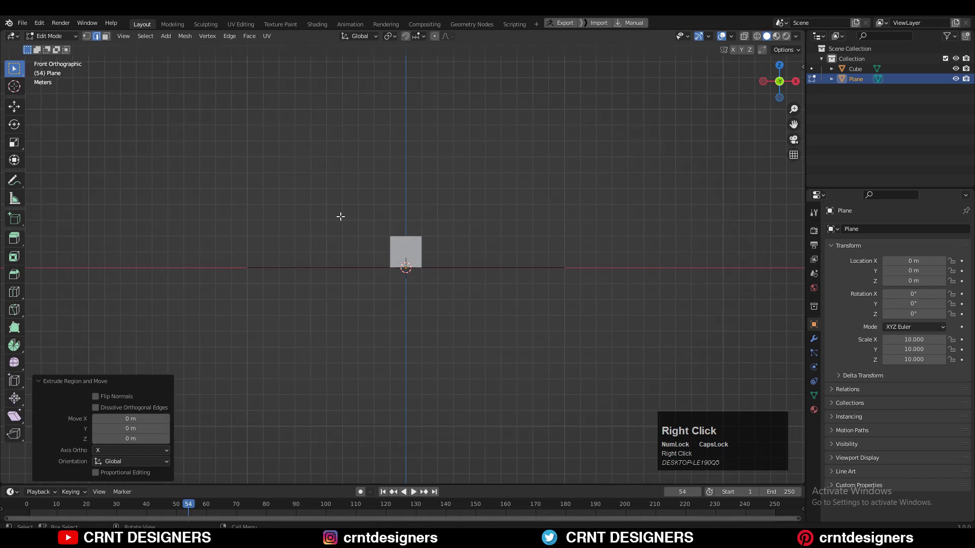
key(g)
key(z)
click(333, 459)
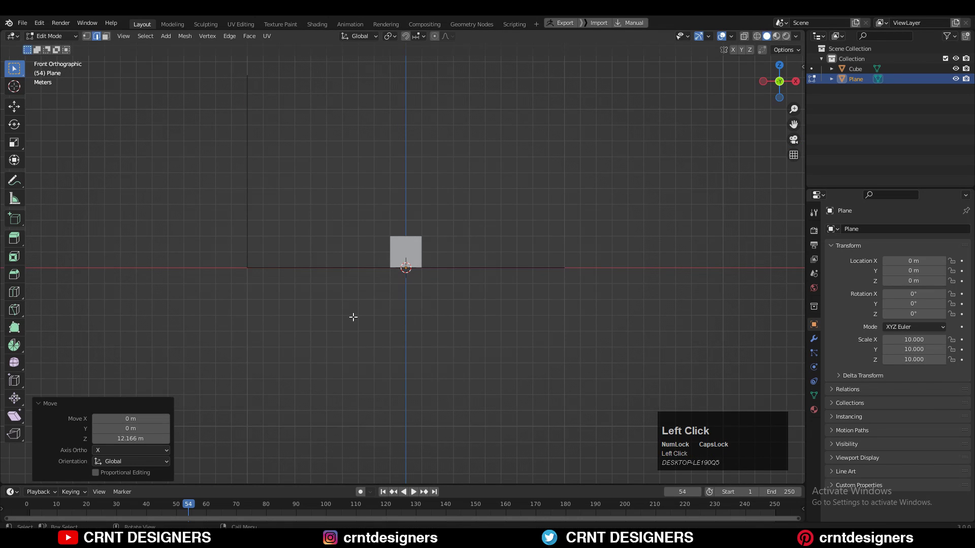
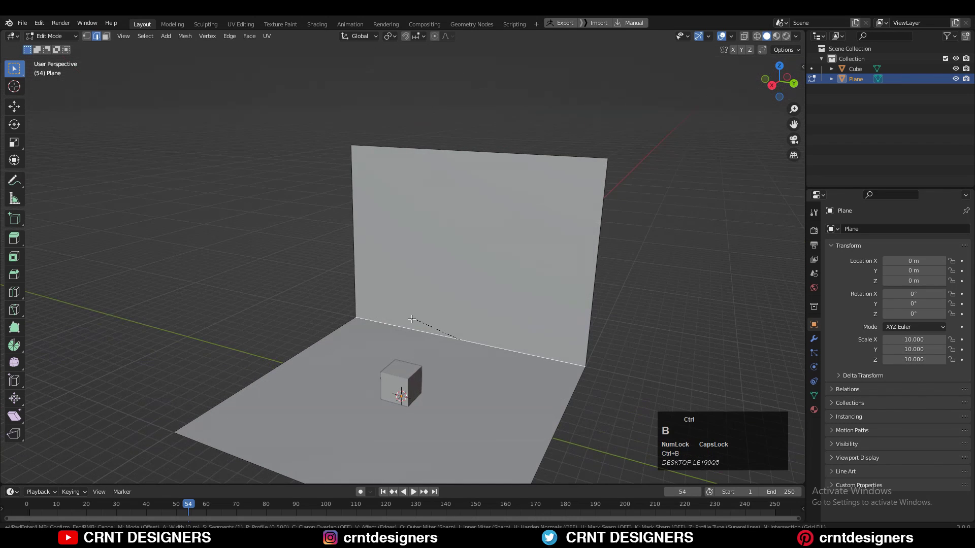
Bevel the floor-wall corner into a six-segment curved sweep and leave Edit Mode.
key(b)
scroll(up, 3)
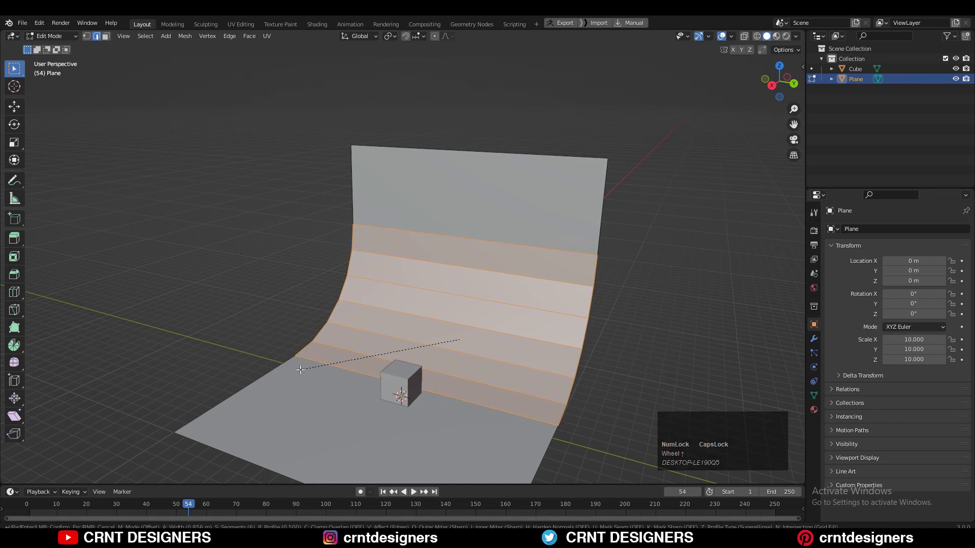
click(303, 367)
middle_click(461, 313)
key(Tab)
Shade the backdrop smooth for a seamless studio look and select the cube.
right_click(425, 238)
click(424, 238)
middle_click(460, 293)
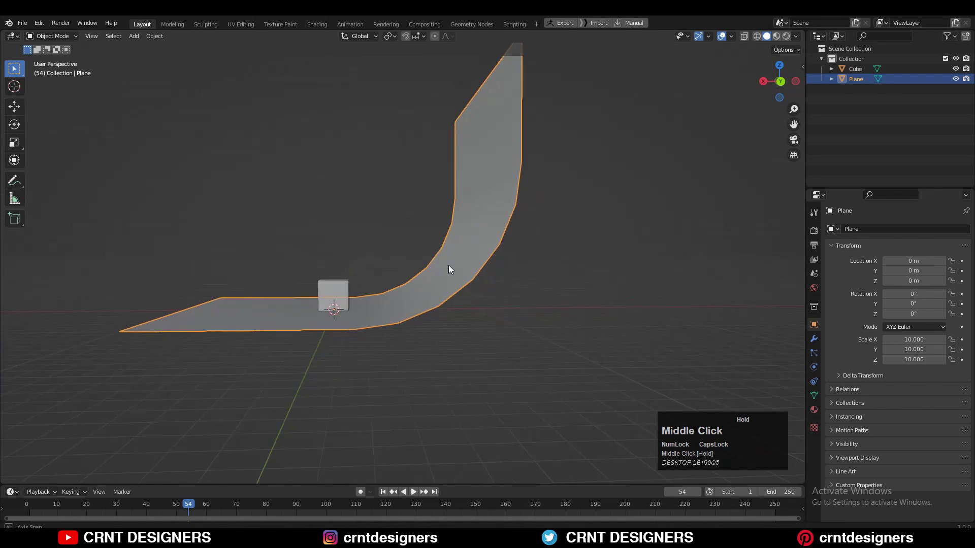
click(469, 273)
middle_click(453, 294)
scroll(up, 3)
click(431, 334)
drag(484, 319, 345, 243)
click(345, 243)
scroll(up, 3)
scroll(down, 3)
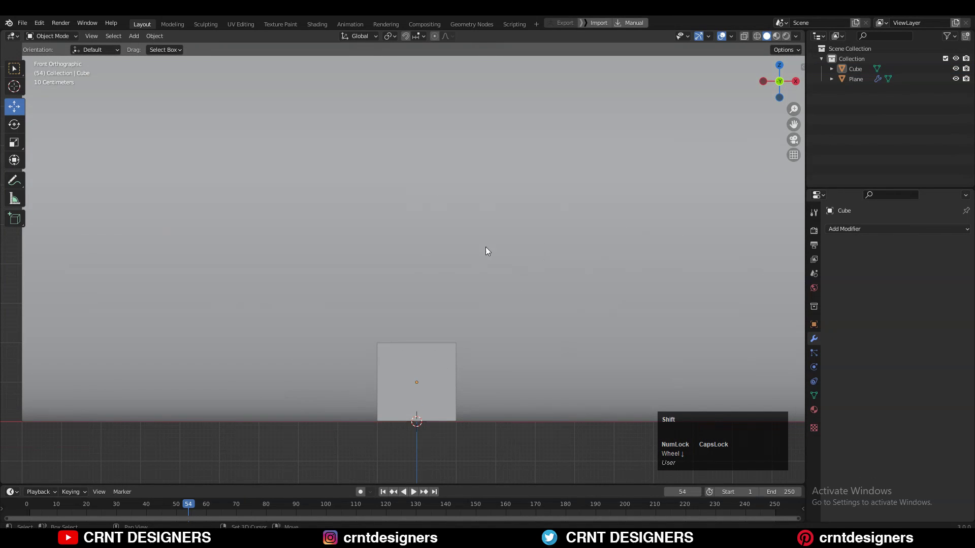
Add a camera rotated to X 90° so it faces the cube and curved backdrop.
key(shift+a)
click(478, 403)
scroll(up, 3)
scroll(down, 3)
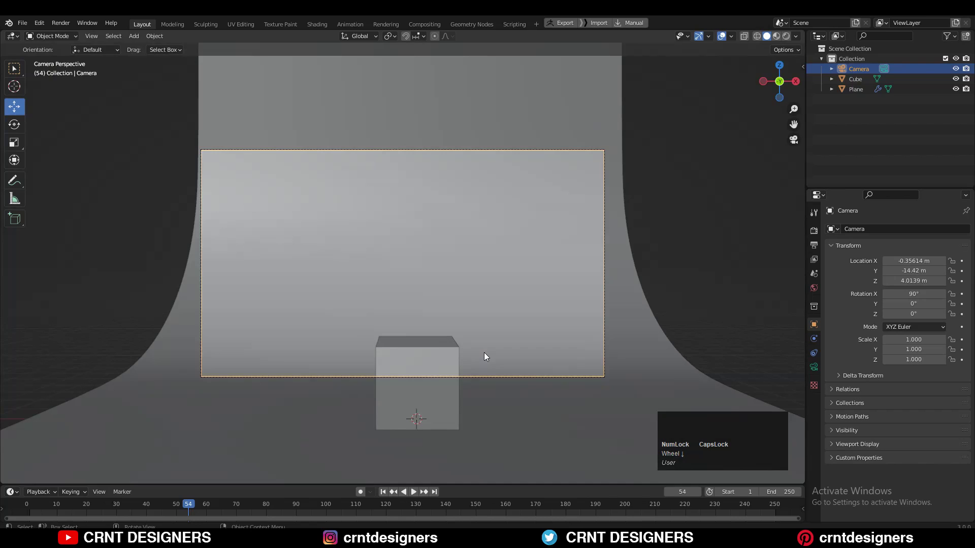
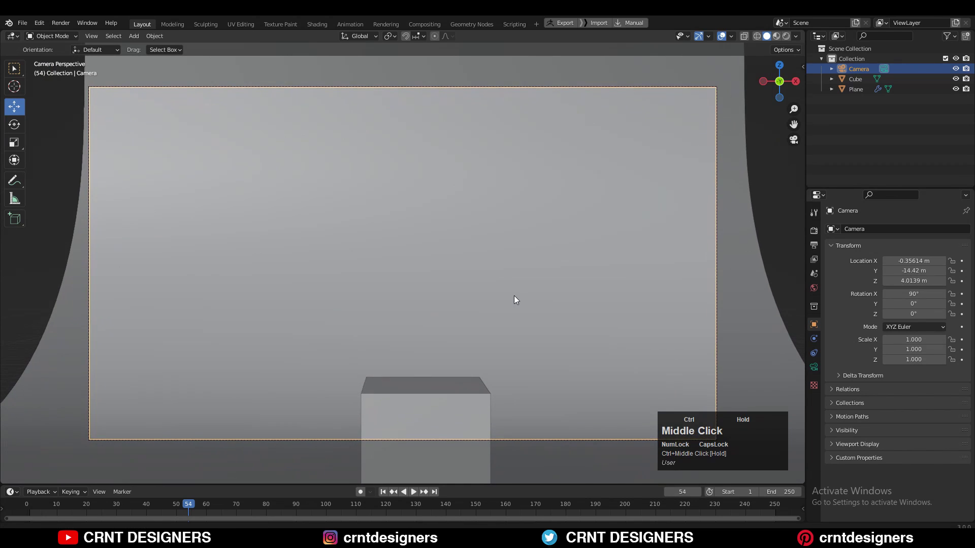
click(794, 140)
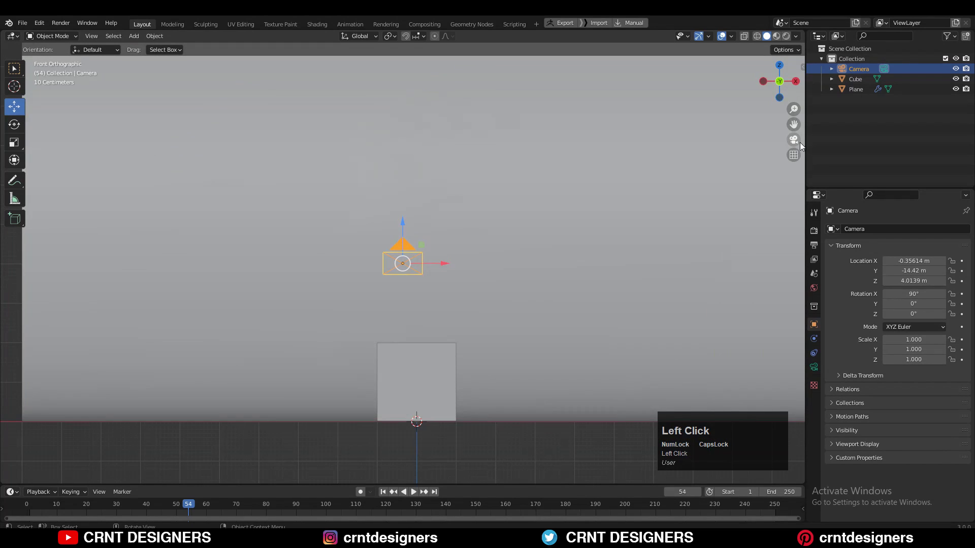
Enable Lock Camera to View in the sidebar's View settings.
key(n)
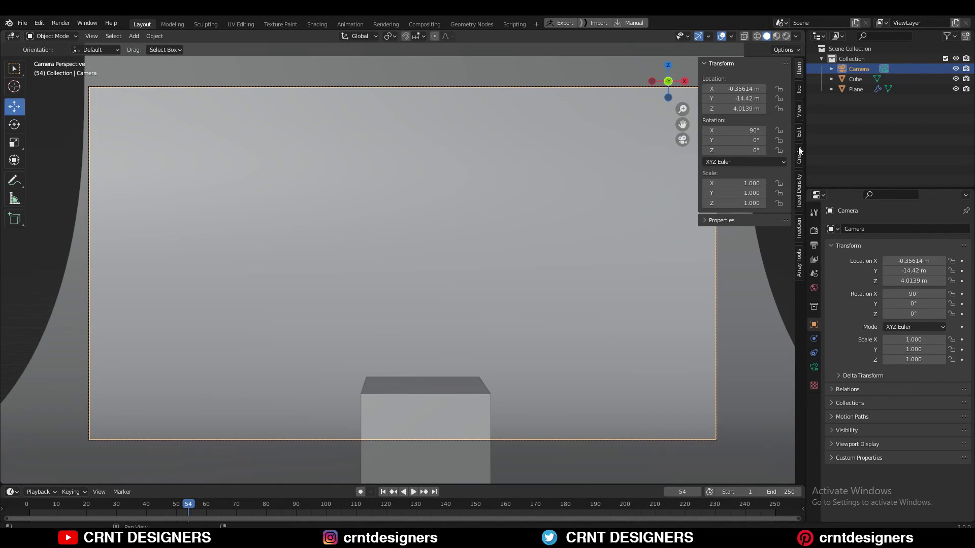
click(802, 118)
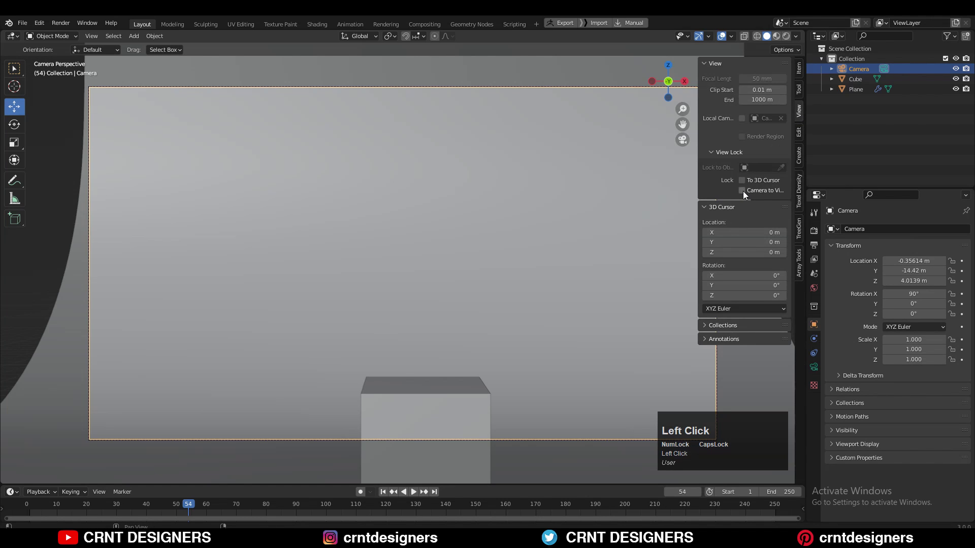
drag(552, 241, 744, 195)
click(745, 196)
drag(567, 273, 745, 195)
click(745, 196)
key(n)
Reframe the camera shot so the cube sits larger and centred against the backdrop.
middle_click(612, 323)
middle_click(608, 314)
middle_click(597, 318)
middle_click(594, 317)
middle_click(590, 333)
middle_click(592, 337)
middle_click(592, 336)
Turn on Composition Guides in the camera's Viewport Display properties.
click(816, 370)
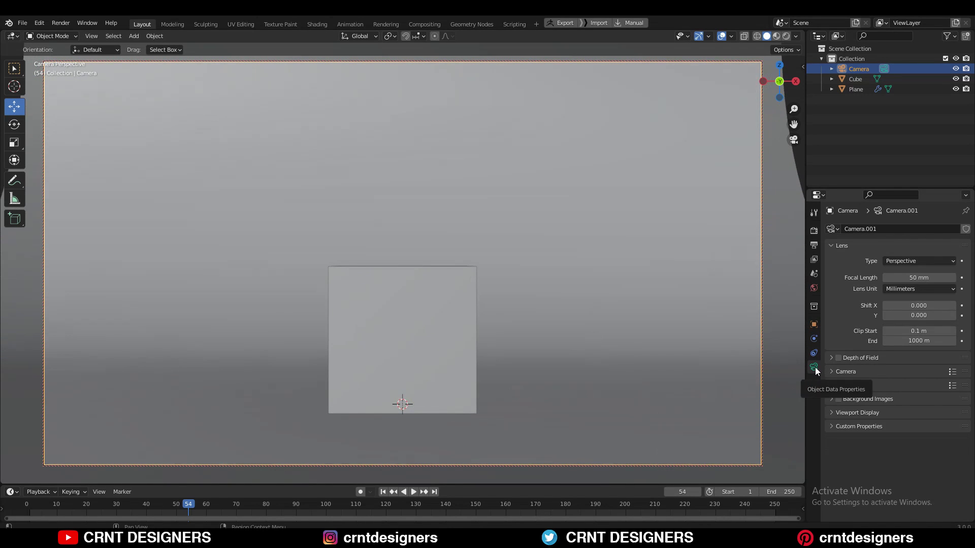
click(837, 377)
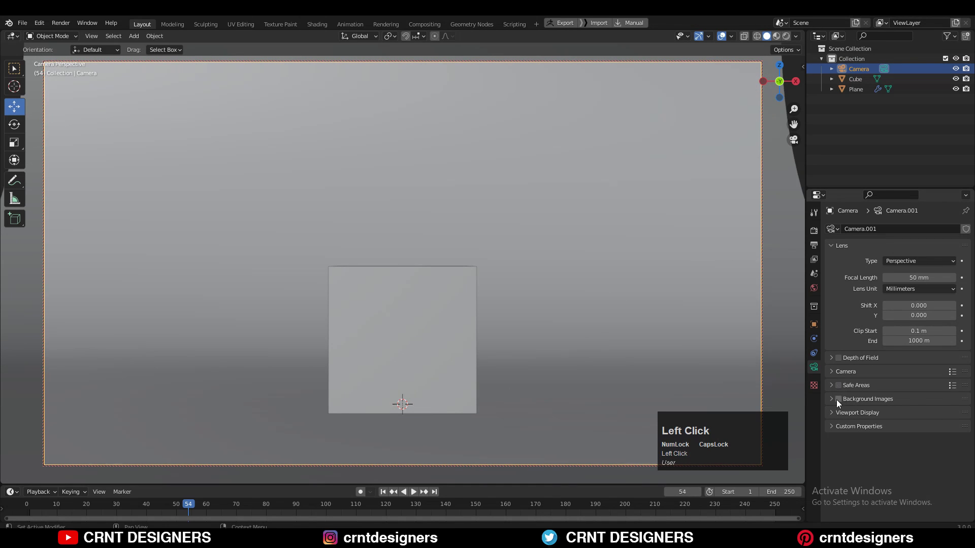
scroll(down, 3)
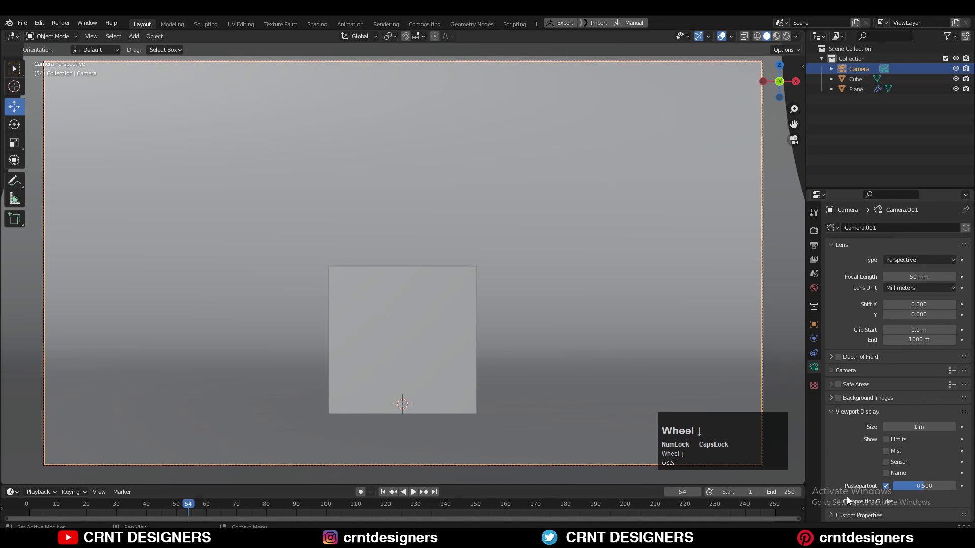
click(848, 505)
scroll(down, 3)
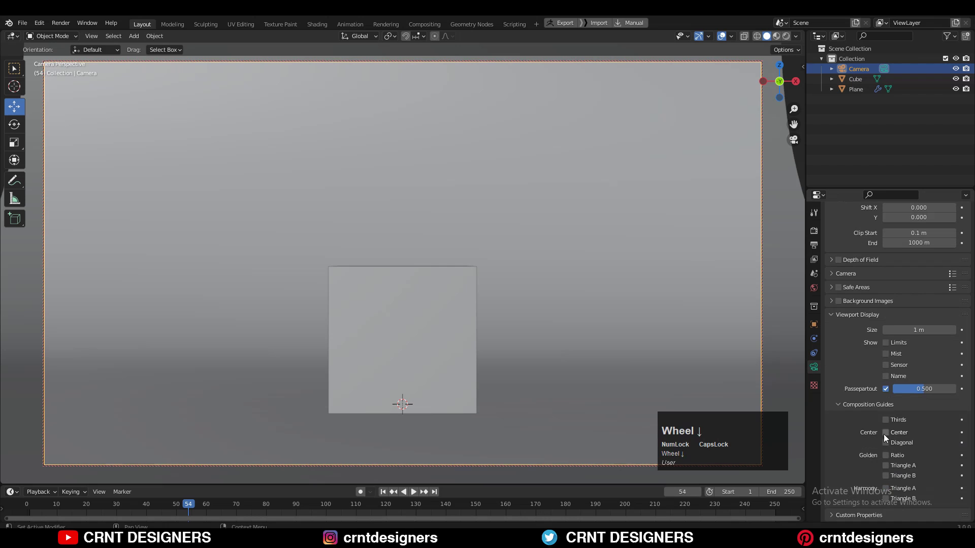
click(886, 436)
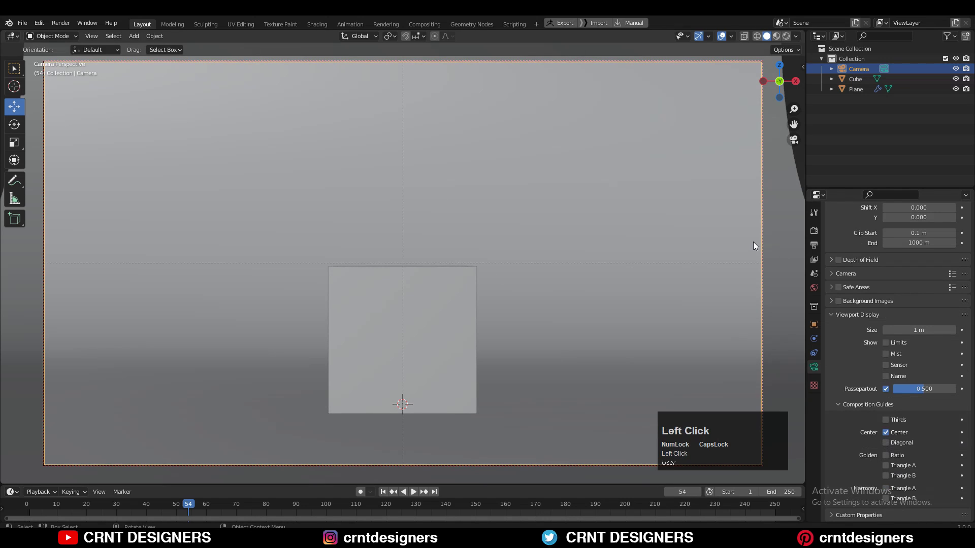
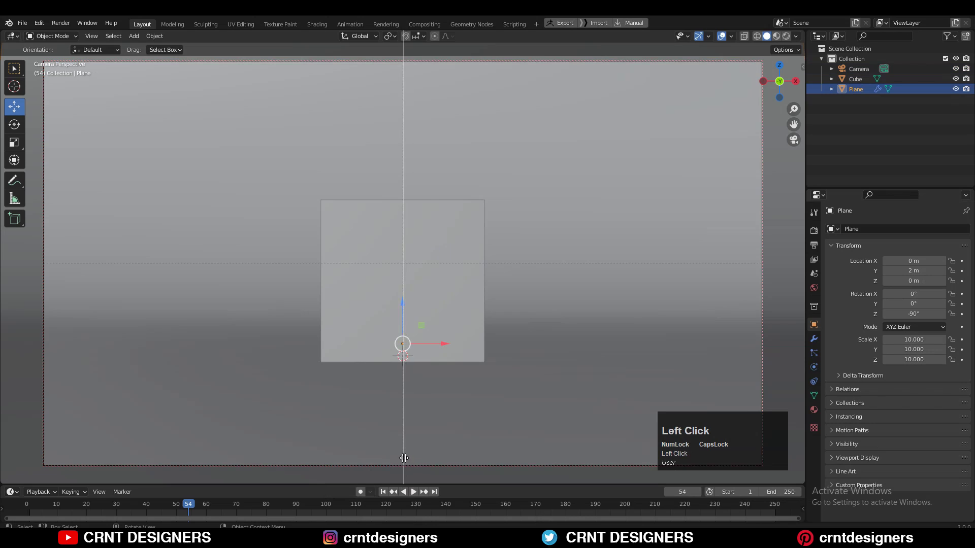
Show the View sidebar in the right camera view and toggle Lock Camera to View off.
key(n)
click(801, 120)
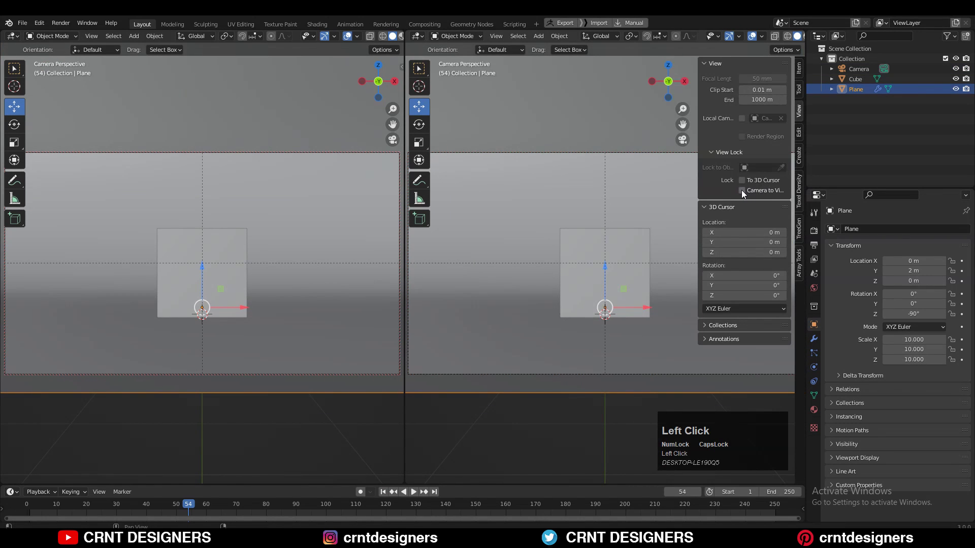
Switch both viewports to Rendered shading for a live preview of the backdrop.
key(n)
drag(683, 143, 788, 39)
click(788, 39)
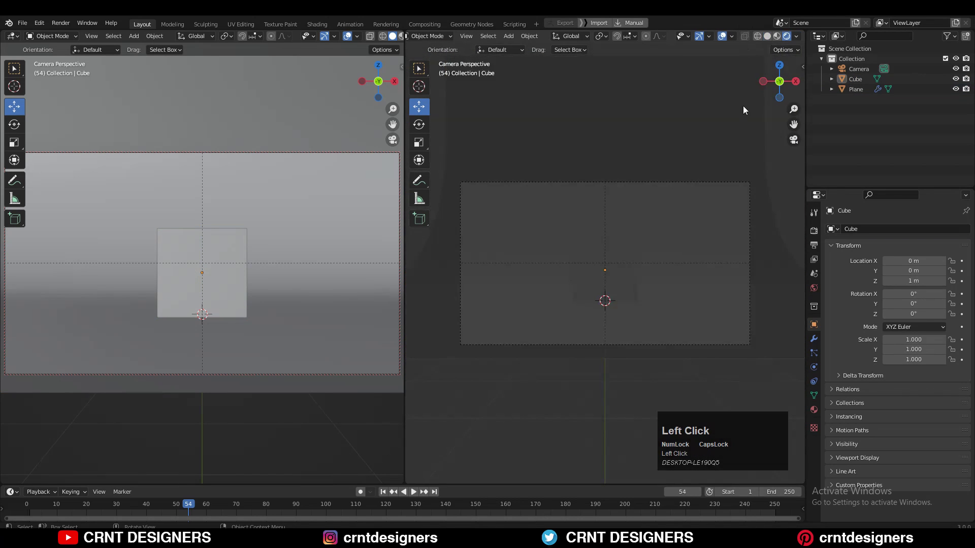
click(391, 145)
middle_click(179, 257)
scroll(down, 3)
middle_click(223, 277)
scroll(up, 3)
Set the render engine to Cycles in Render Properties.
click(310, 183)
middle_click(308, 222)
middle_click(390, 40)
click(389, 38)
middle_click(205, 297)
click(926, 233)
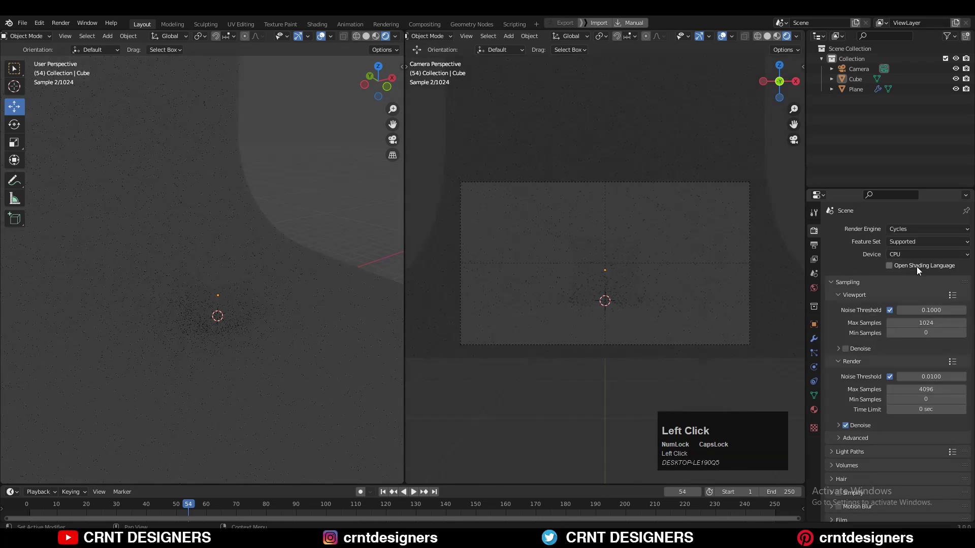
middle_click(279, 297)
scroll(up, 3)
middle_click(287, 276)
drag(211, 233, 261, 239)
Add an area light, raise it above the cube and scale it by 4.1.
key(shift+a)
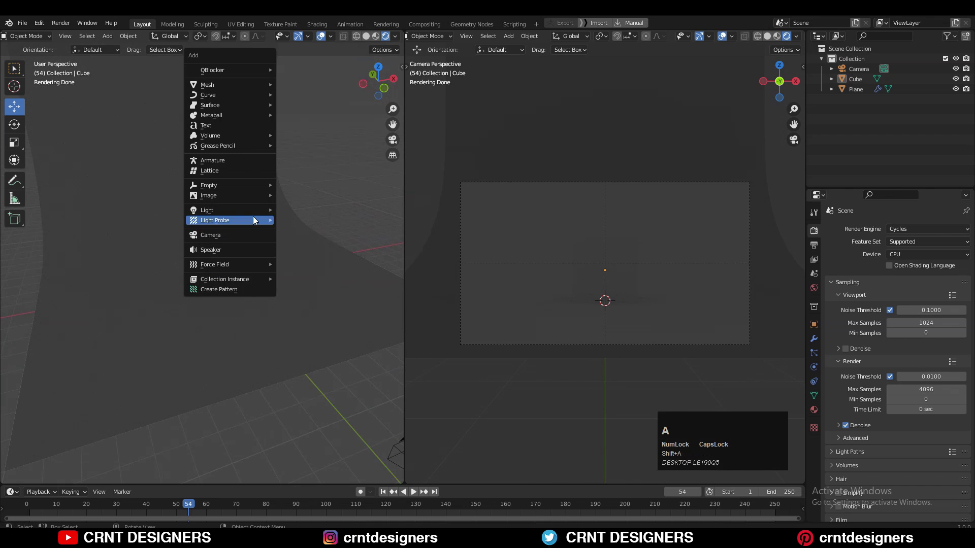
click(307, 249)
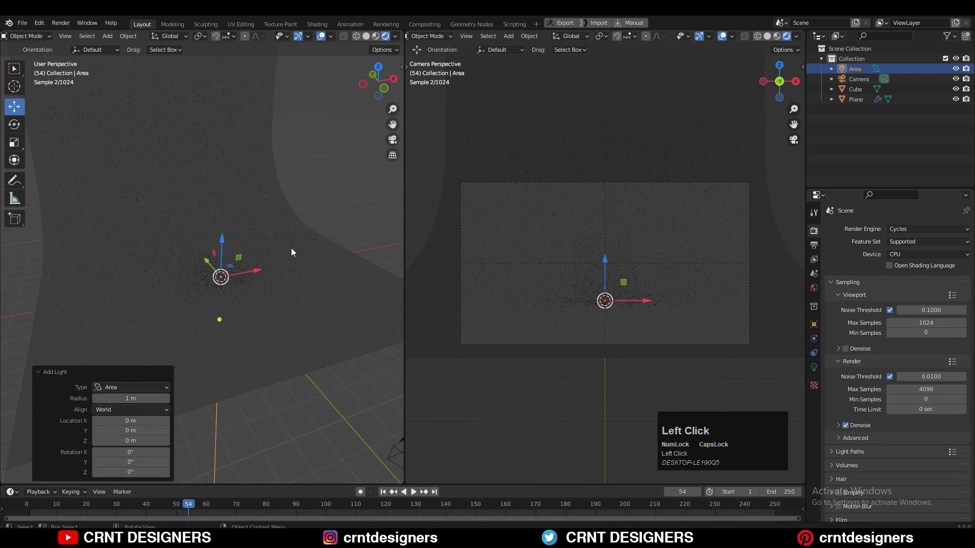
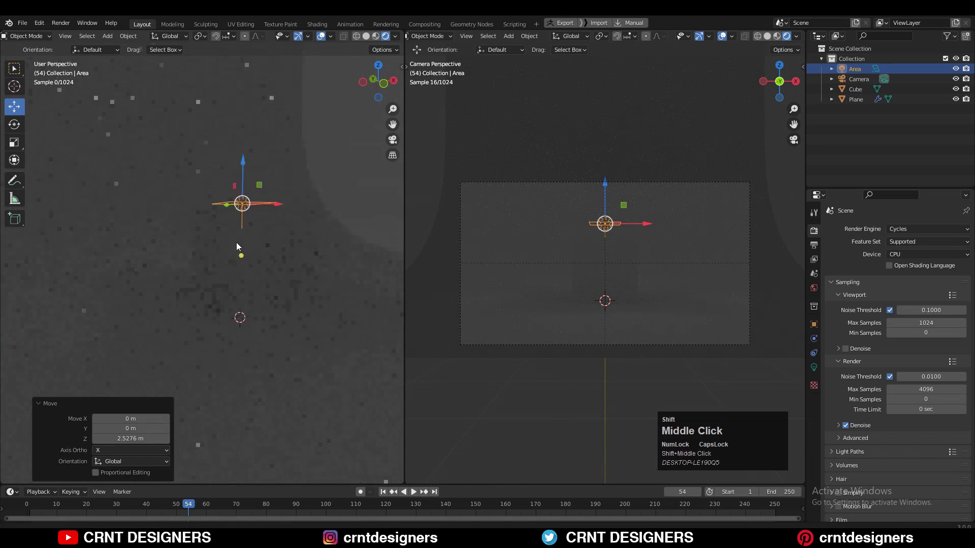
click(248, 228)
key(s)
click(336, 250)
middle_click(290, 252)
Raise the area light's power to about 78 W via Adjust Light Power.
right_click(290, 232)
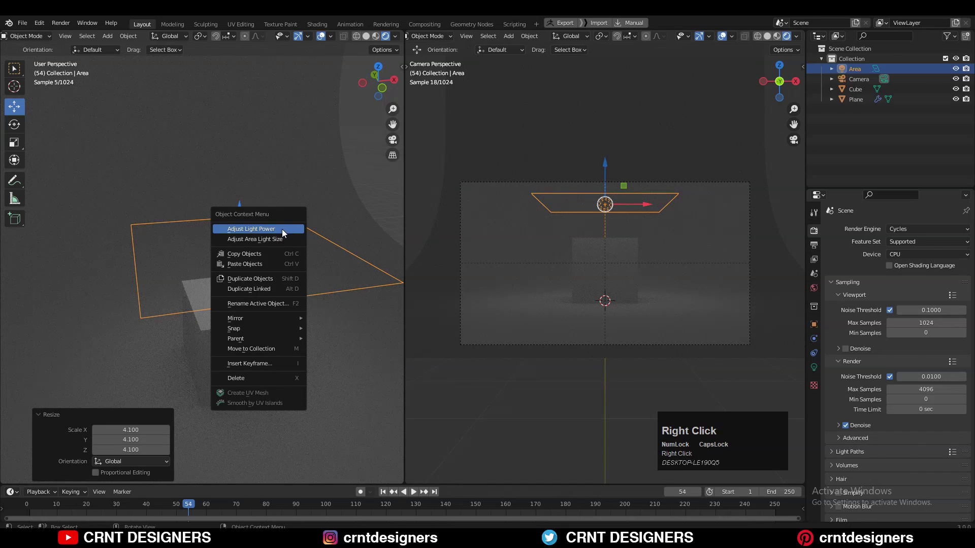
click(279, 235)
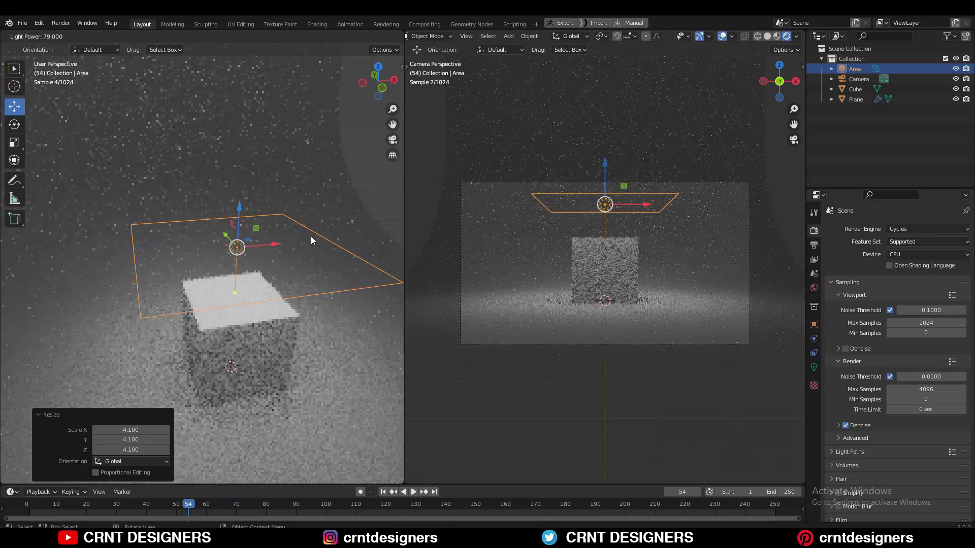
click(313, 241)
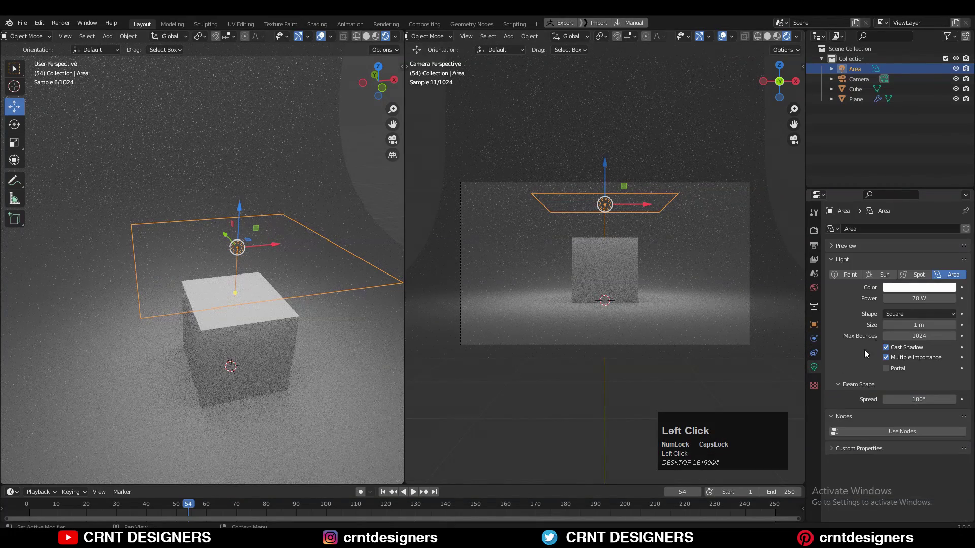
Set the area light's Power to 100 W in its data properties.
key(1)
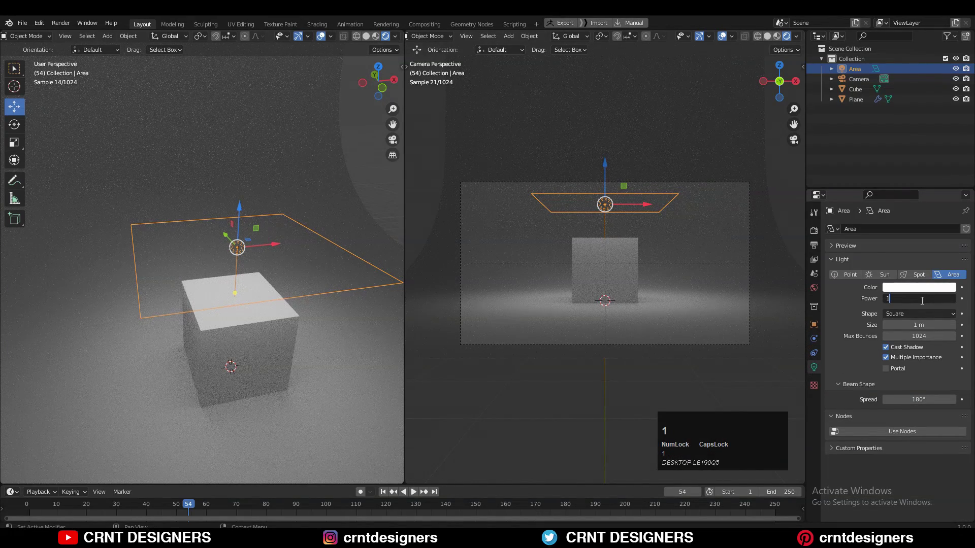
key(0)
key(0)
click(870, 316)
scroll(down, 3)
Move the area light along Z to sit a little higher above the cube.
middle_click(234, 226)
click(200, 219)
drag(223, 225, 226, 236)
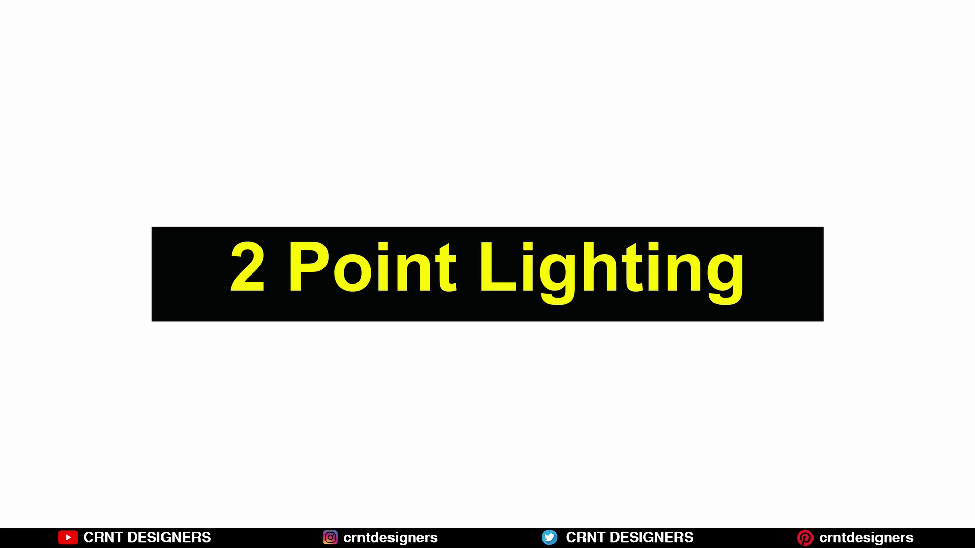
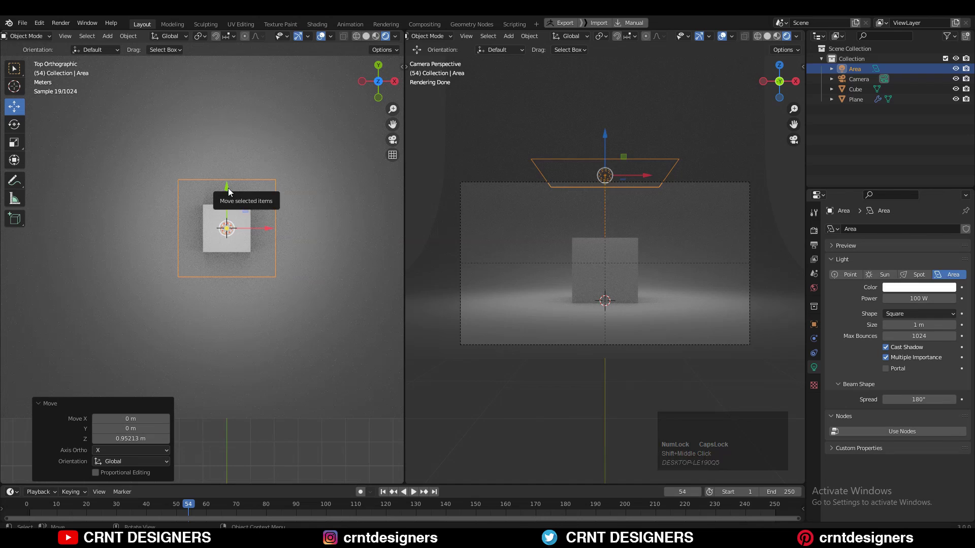
Move the area light off to the cube's side and rotate it -45° on Z.
drag(229, 188, 395, 85)
key(r)
click(255, 161)
middle_click(222, 201)
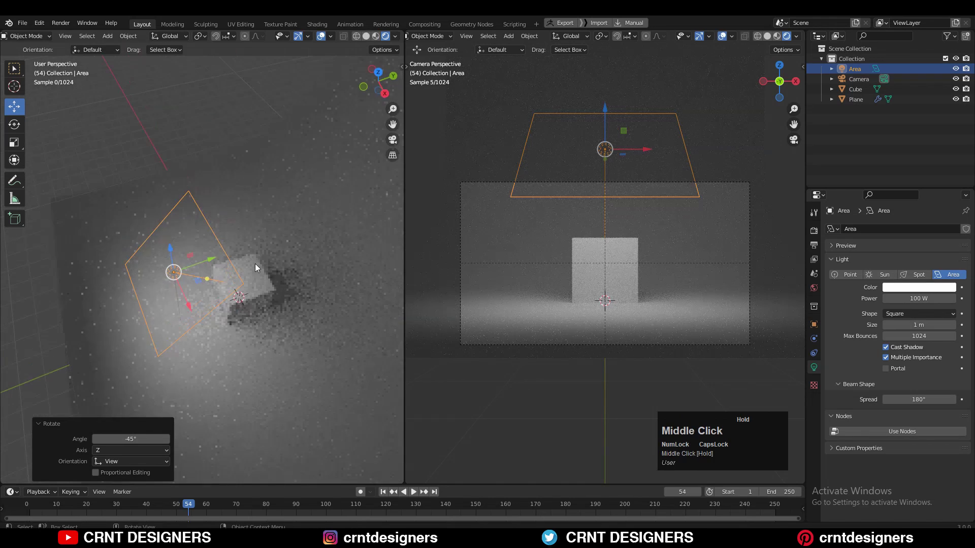
With the pivot set to 3D Cursor, swing the light 45° around the cube.
click(383, 72)
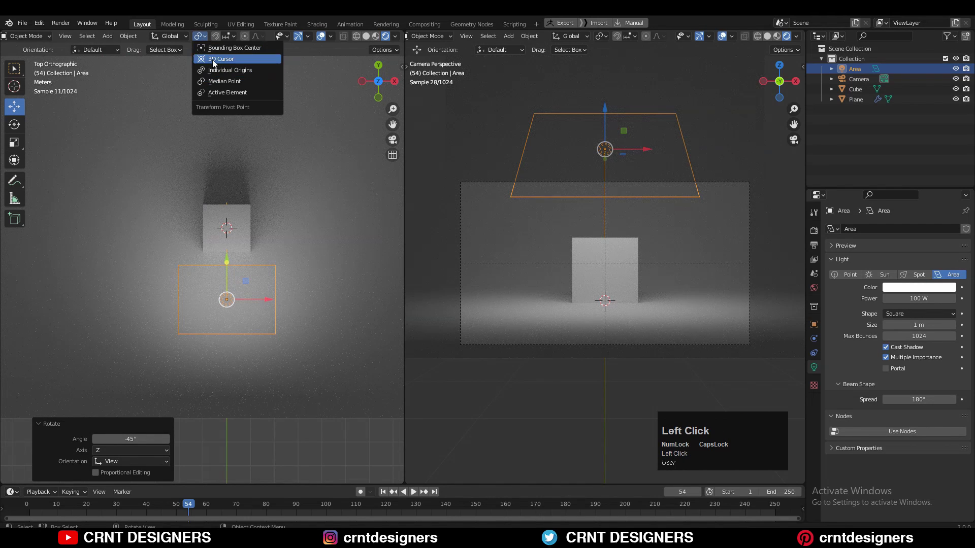
middle_click(259, 255)
key(r)
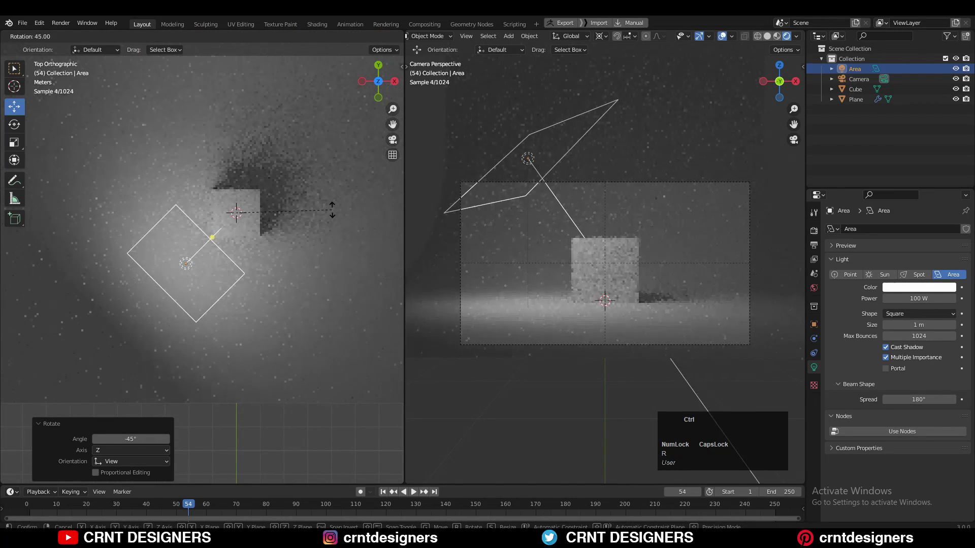
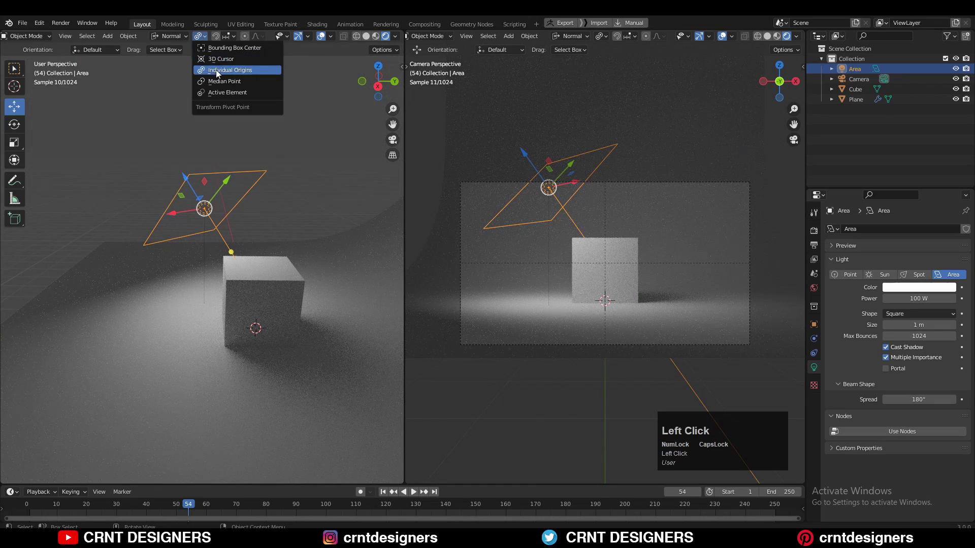
Scale the area light to 0.8 so it acts as a soft key light above the cube.
key(s)
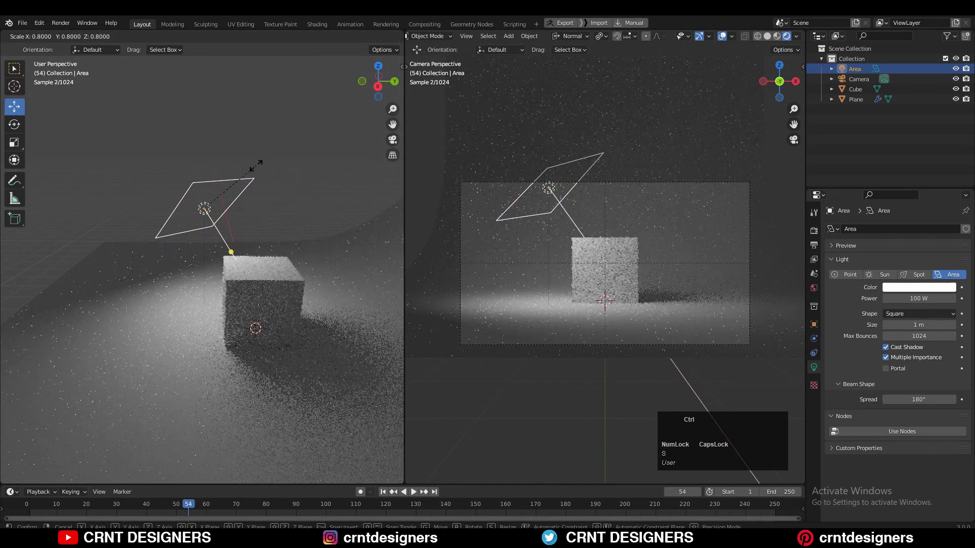
click(269, 162)
middle_click(266, 248)
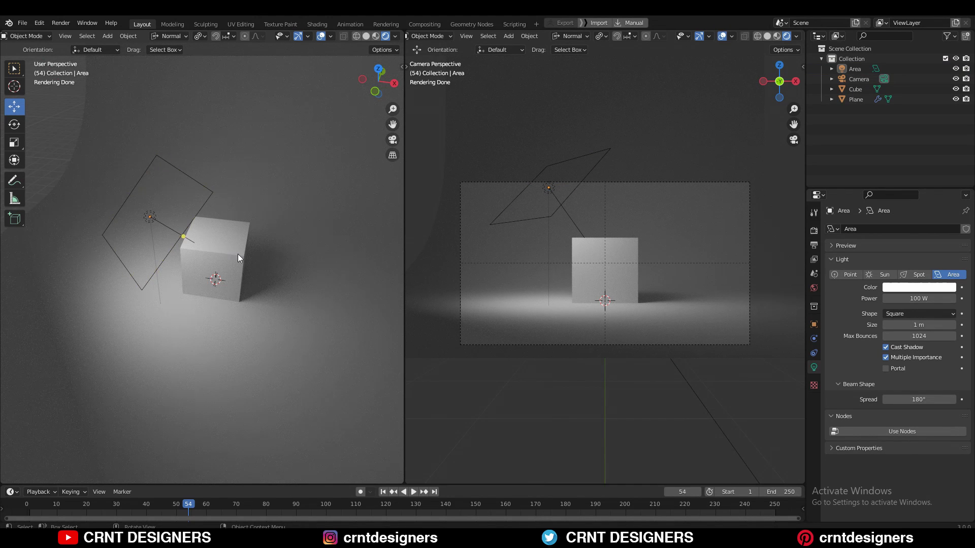
drag(247, 264, 169, 198)
click(169, 198)
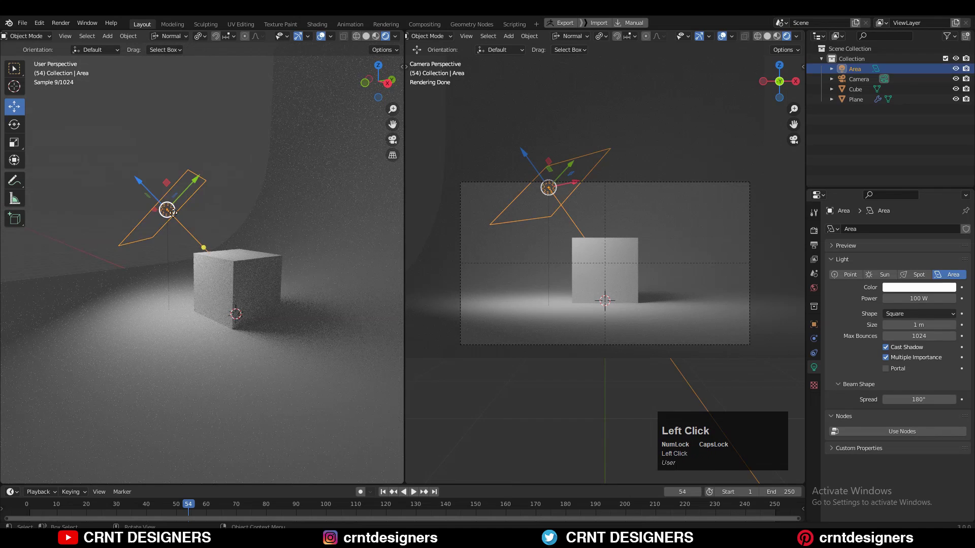
middle_click(215, 275)
scroll(up, 3)
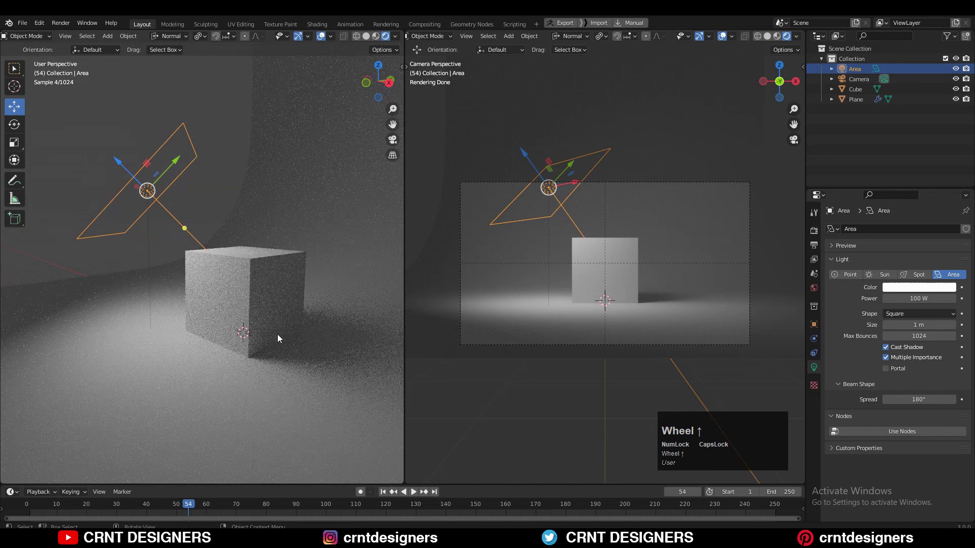
Hide camera-view overlays and duplicate the key light in place.
click(726, 37)
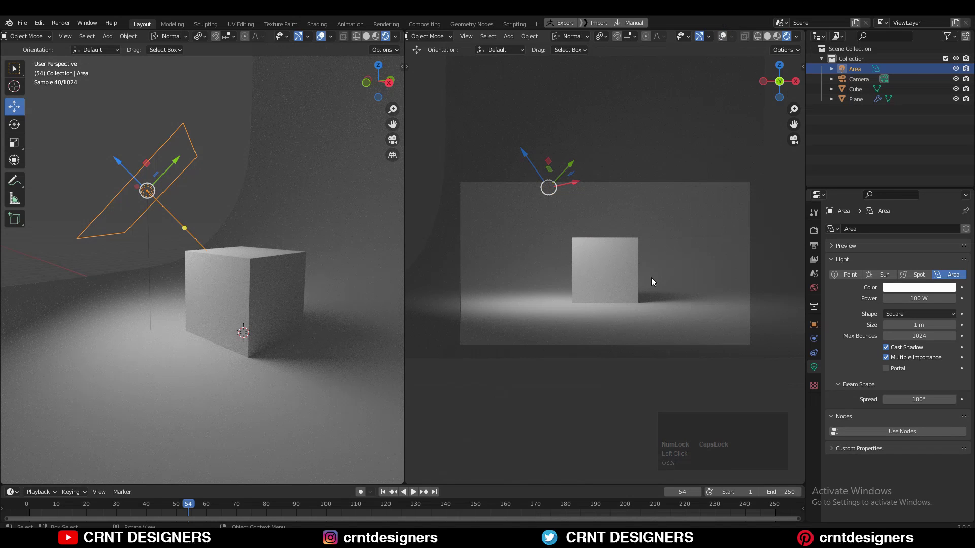
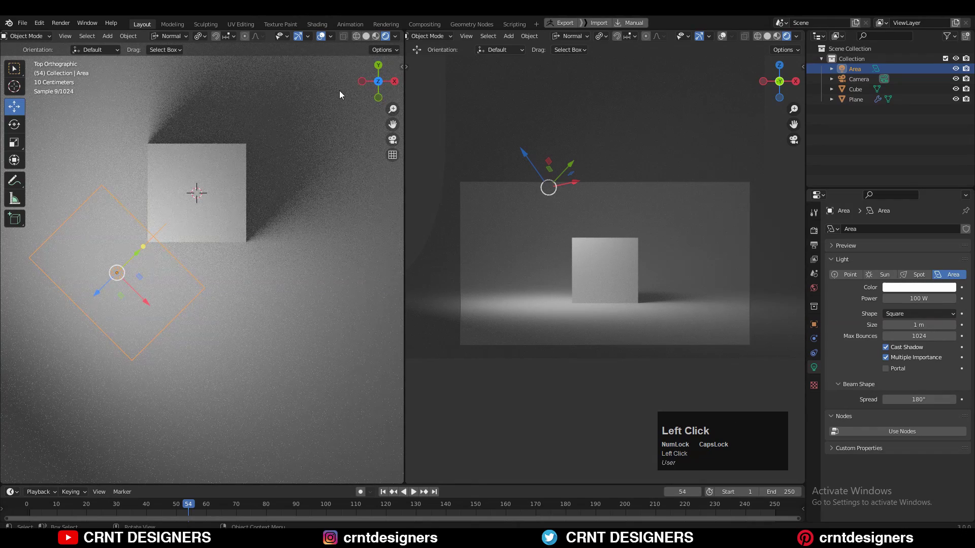
click(218, 195)
middle_click(219, 200)
key(shift+d)
right_click(258, 160)
Rotate the duplicate around the cube via the 3D Cursor pivot to form a fill light.
key(r)
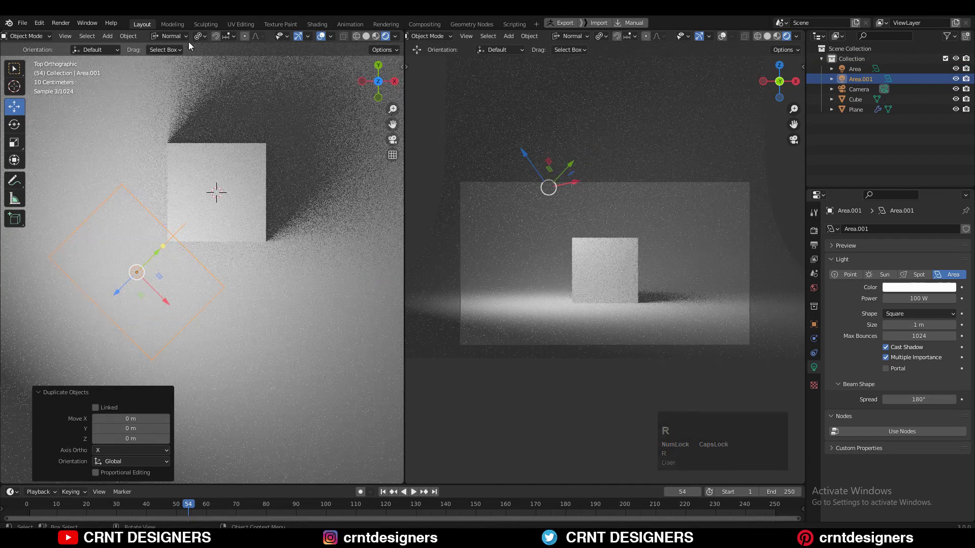
click(204, 41)
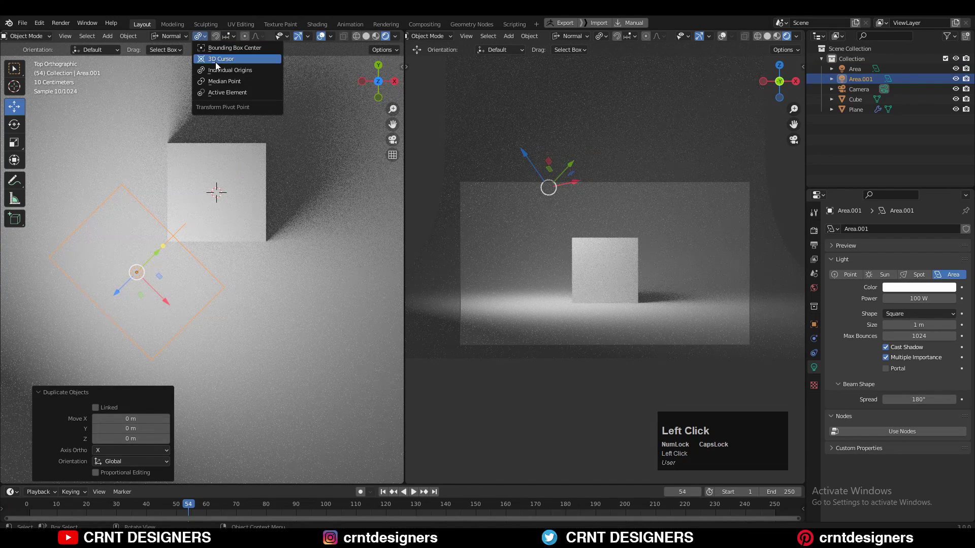
key(r)
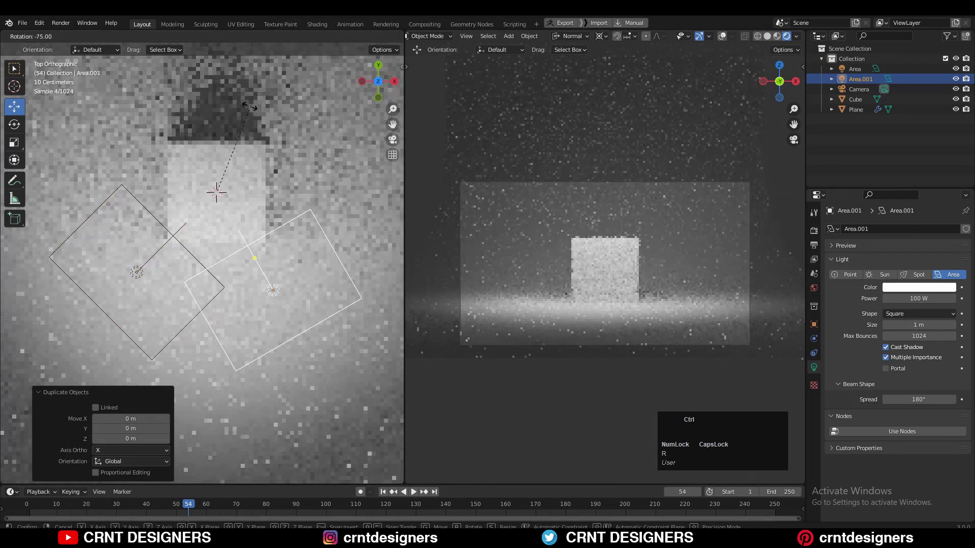
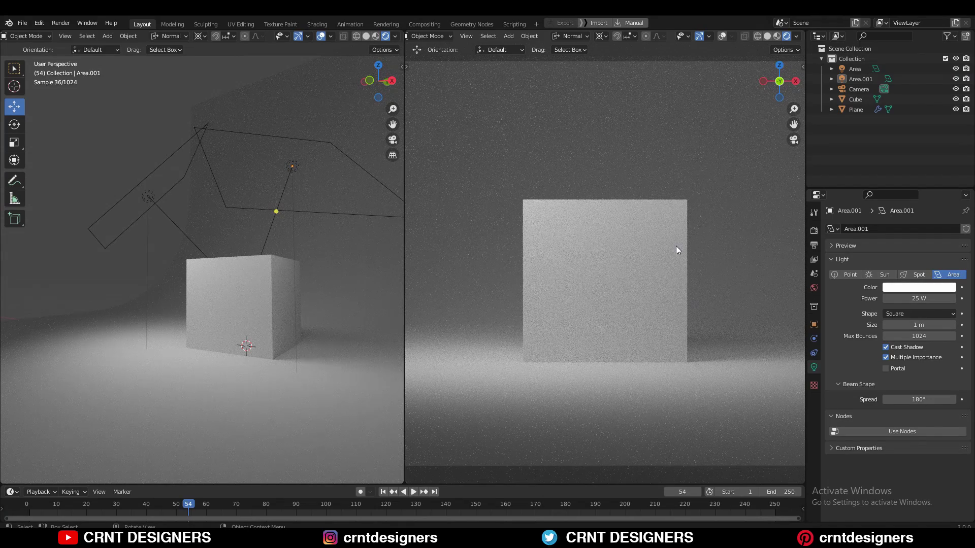
Select the Area.001 fill light and scale it up to about 1.9.
scroll(down, 3)
middle_click(216, 227)
scroll(up, 3)
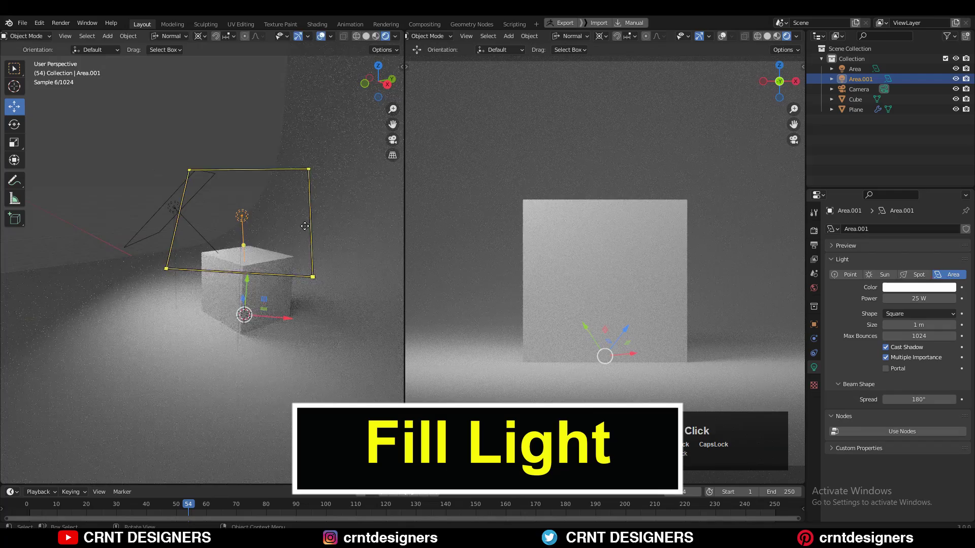
key(s)
click(207, 68)
key(s)
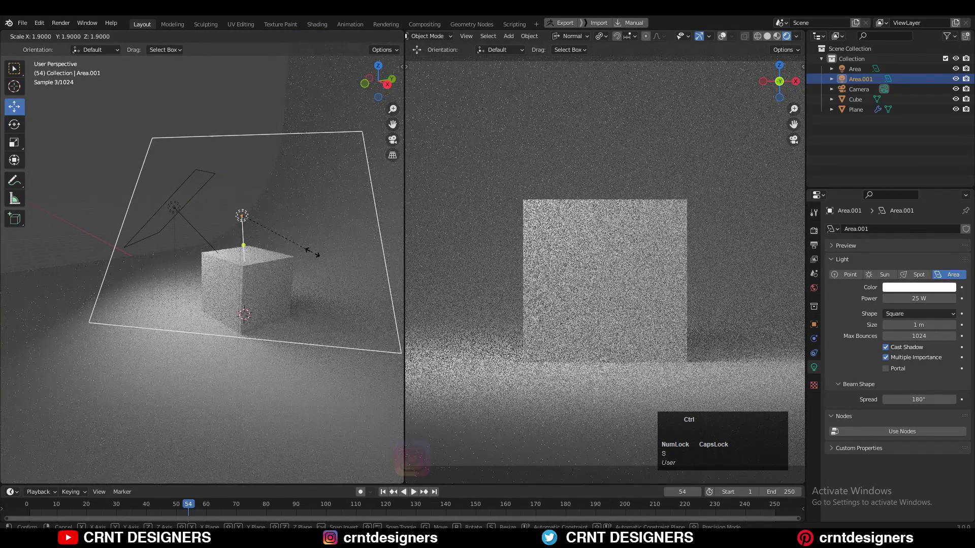
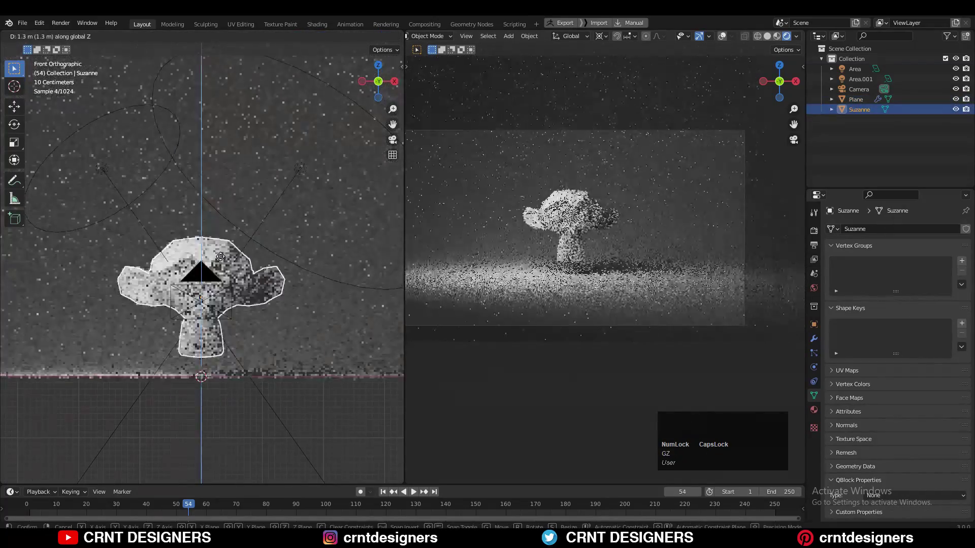
Confirm Suzanne's raised position and give her a level-2 Subdivision modifier.
click(228, 240)
drag(275, 266, 264, 256)
key(ctrl+2)
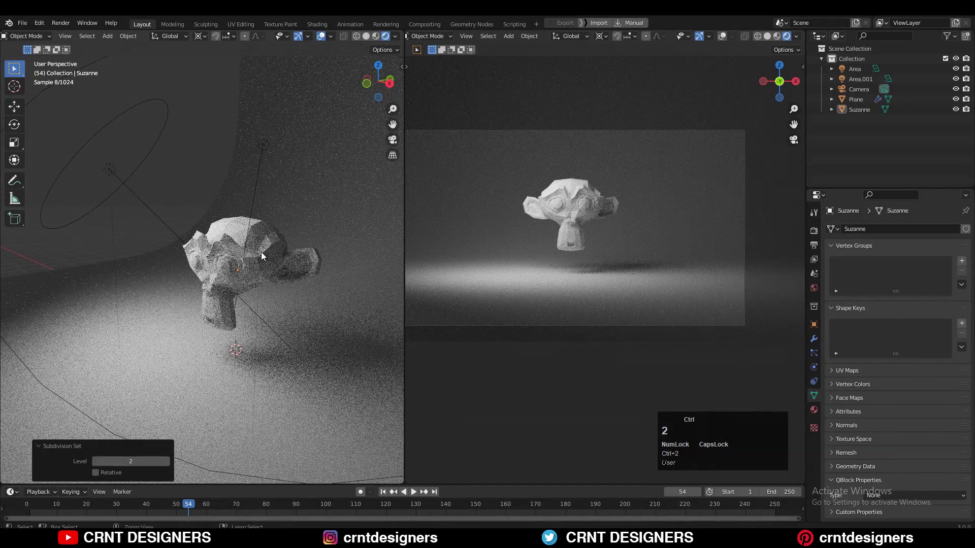
click(269, 253)
key(ctrl+2)
Add a new white material to Suzanne.
click(818, 416)
middle_click(922, 432)
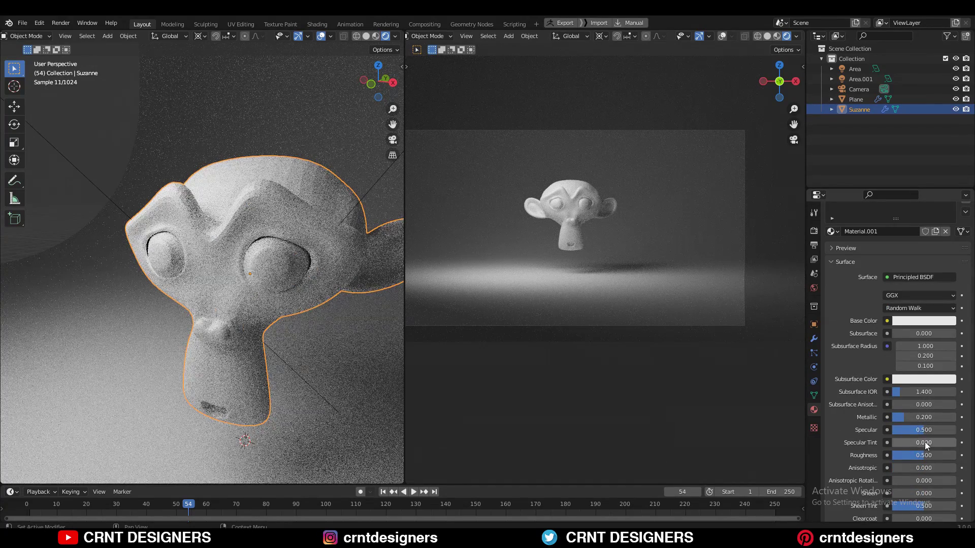
Adjust the Principled BSDF surface sliders of Suzanne's material.
drag(929, 459, 921, 450)
scroll(down, 3)
drag(924, 378, 902, 441)
drag(902, 441, 225, 252)
scroll(down, 3)
Orbit both viewports to inspect the smooth white monkey head and its shadow.
middle_click(192, 261)
click(114, 252)
click(643, 182)
middle_click(639, 214)
scroll(down, 3)
middle_click(162, 186)
drag(22, 279, 210, 244)
Orbit the left viewport to view the monkey head from a new angle.
click(219, 220)
scroll(up, 3)
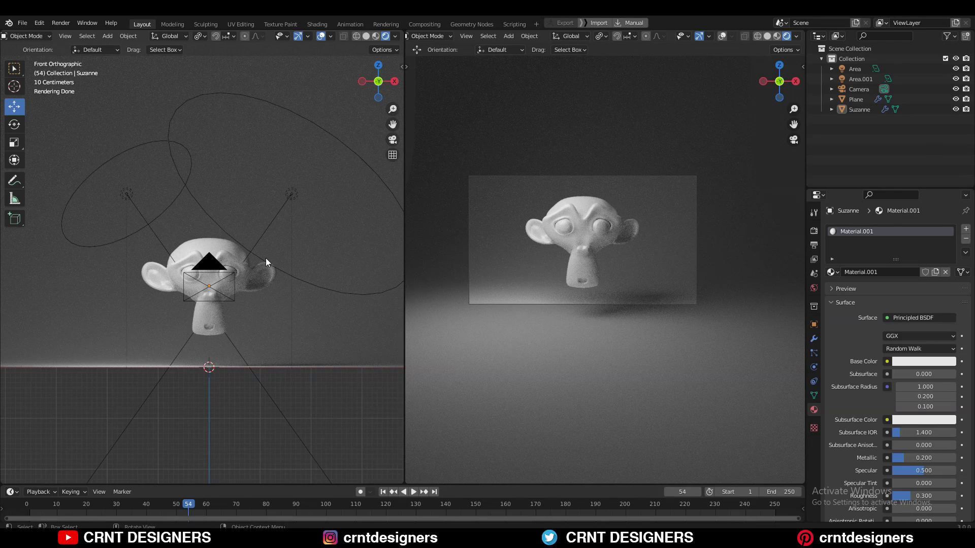
drag(305, 308, 320, 227)
middle_click(309, 230)
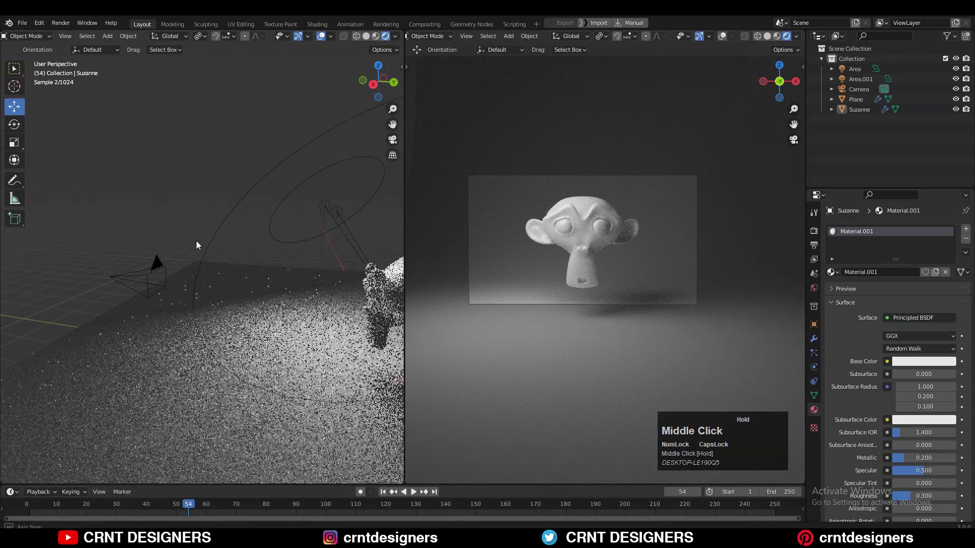
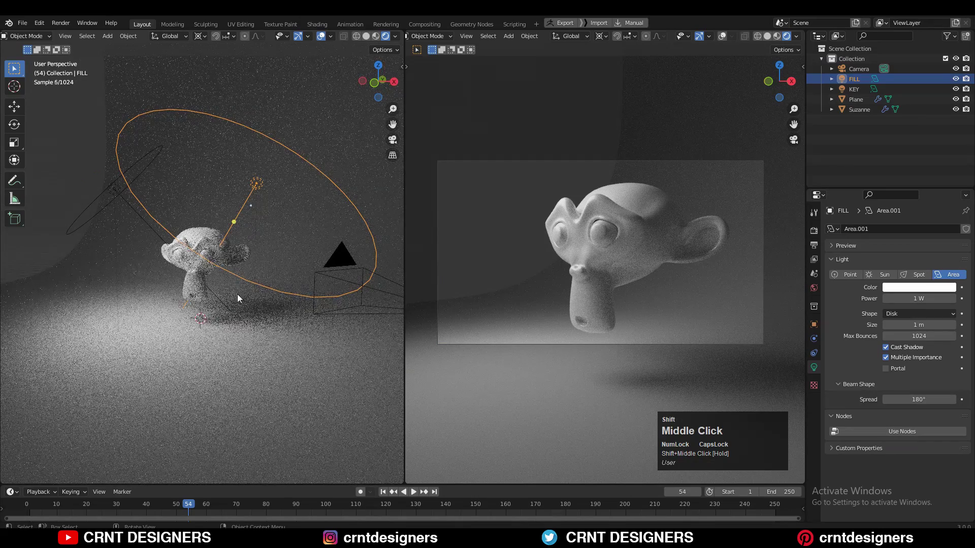
Select the curved backdrop plane behind Suzanne.
click(242, 199)
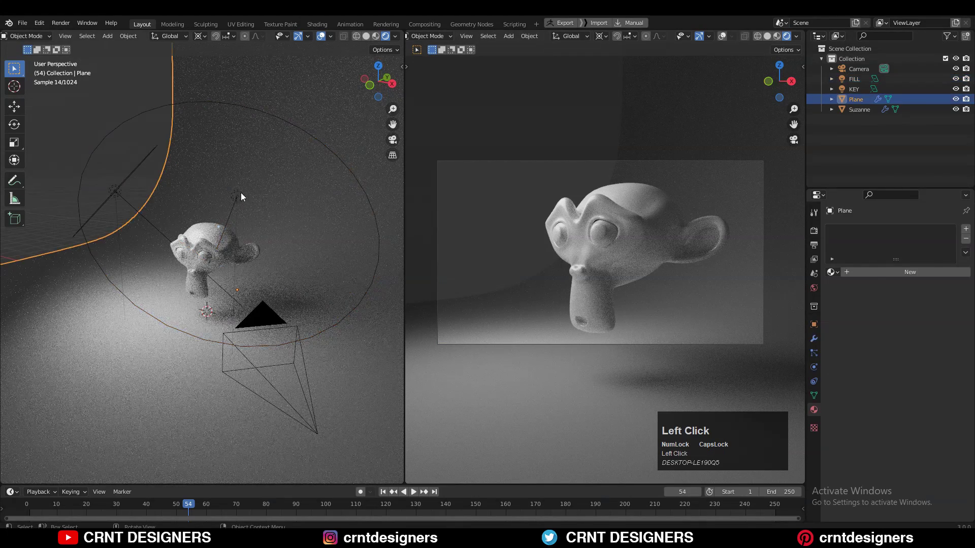
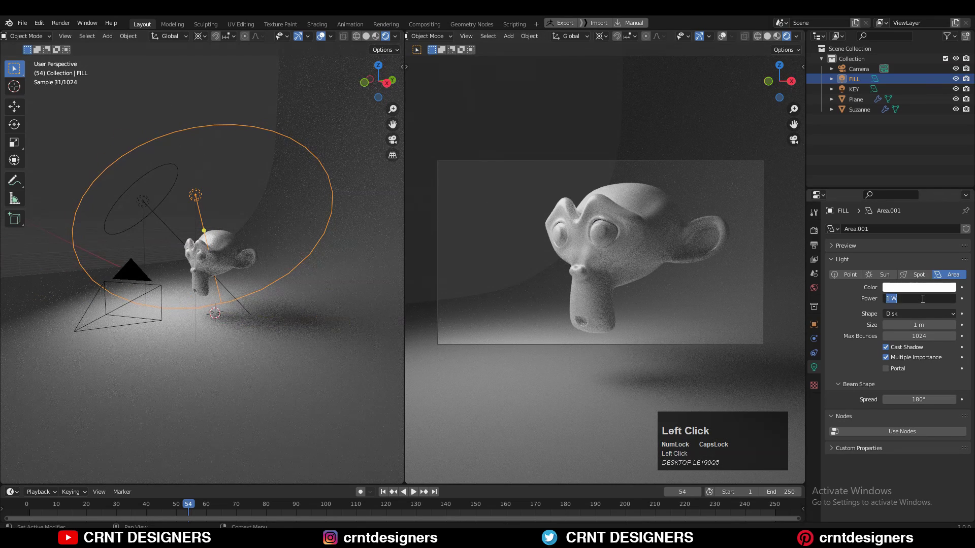
Set the FILL light's Power to 50 W.
text(50)
click(836, 325)
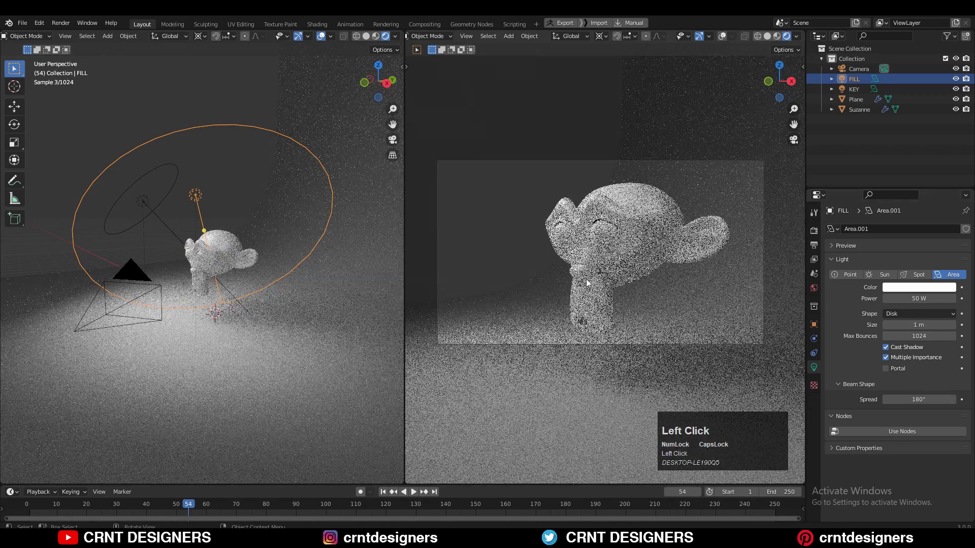
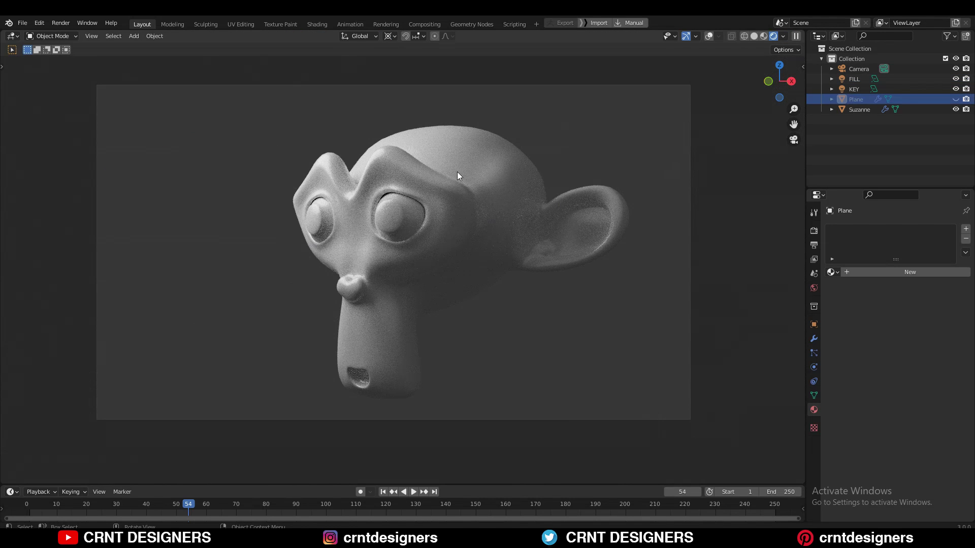
Drag the FILL light's Power up to about 28.7 W in the maximized camera view.
drag(598, 205, 585, 302)
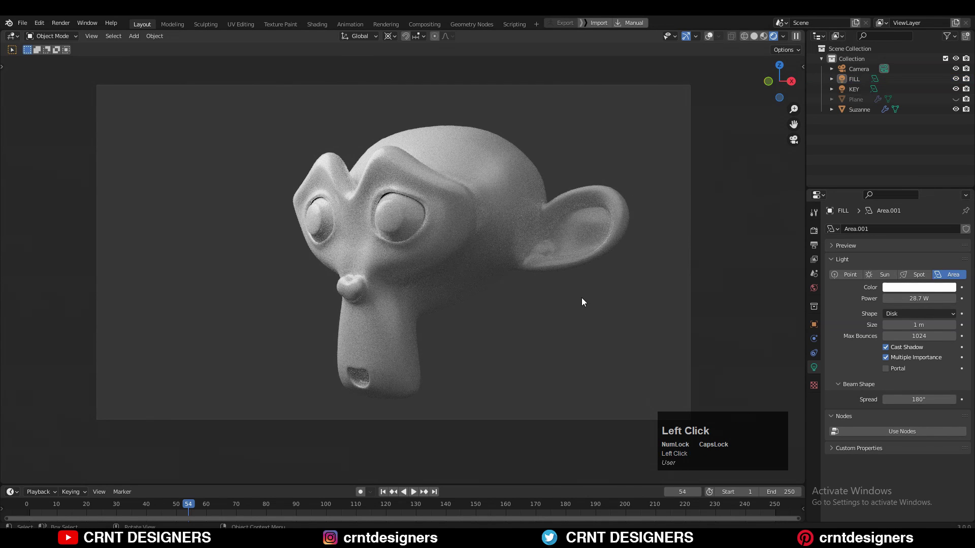